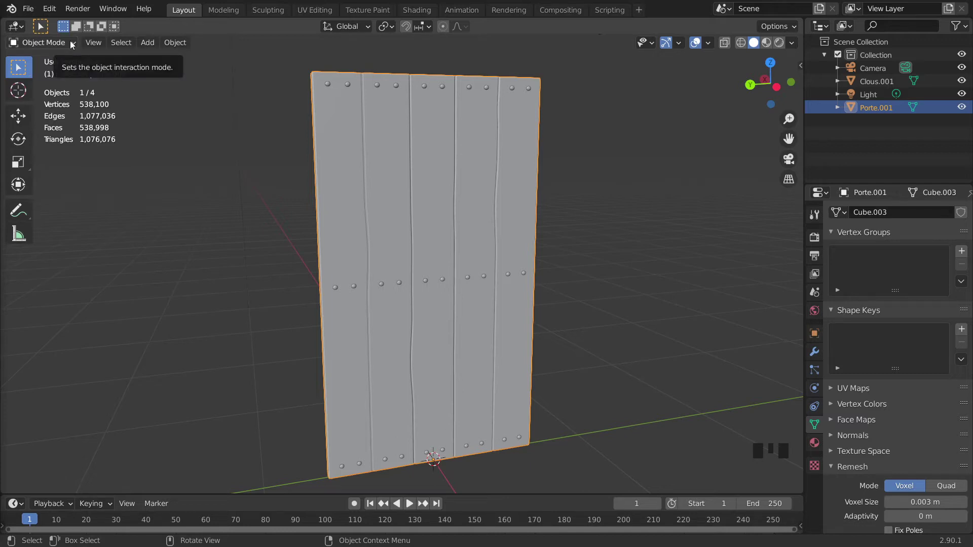
Switch the door model from Object Mode into Vertex Paint mode.
left_click_drag(76, 47, 54, 106)
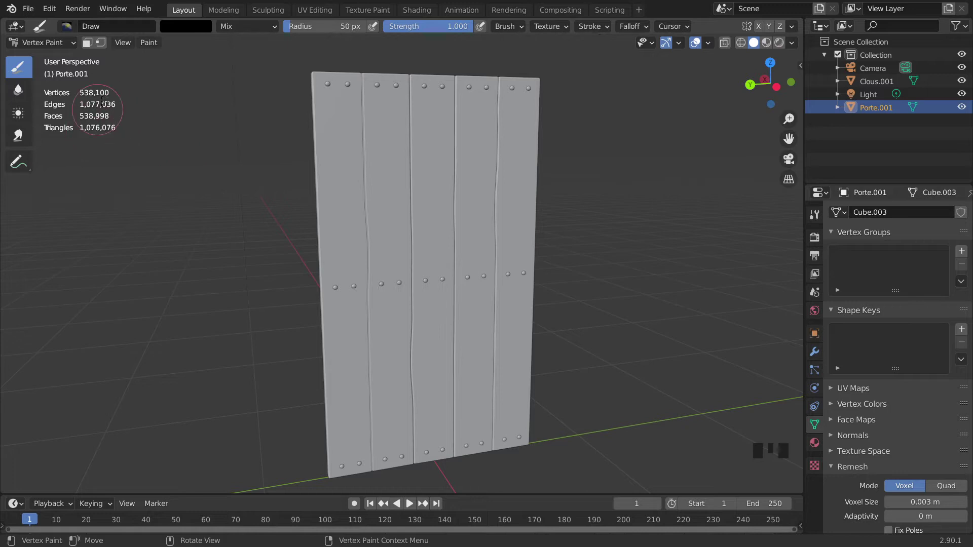
Drag a diagonal stroke across the door and check the brush colour is pure black.
left_click_drag(715, 47, 631, 154)
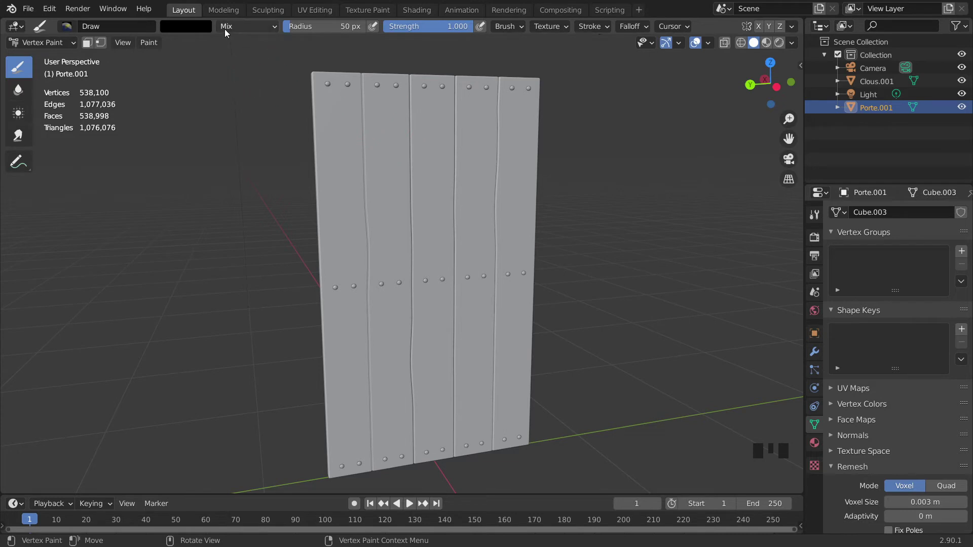
left_click(206, 32)
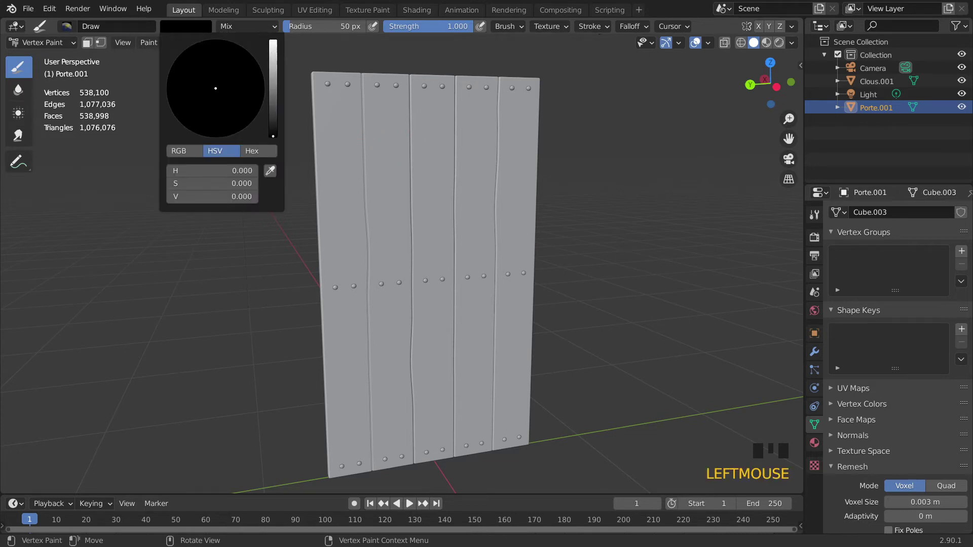
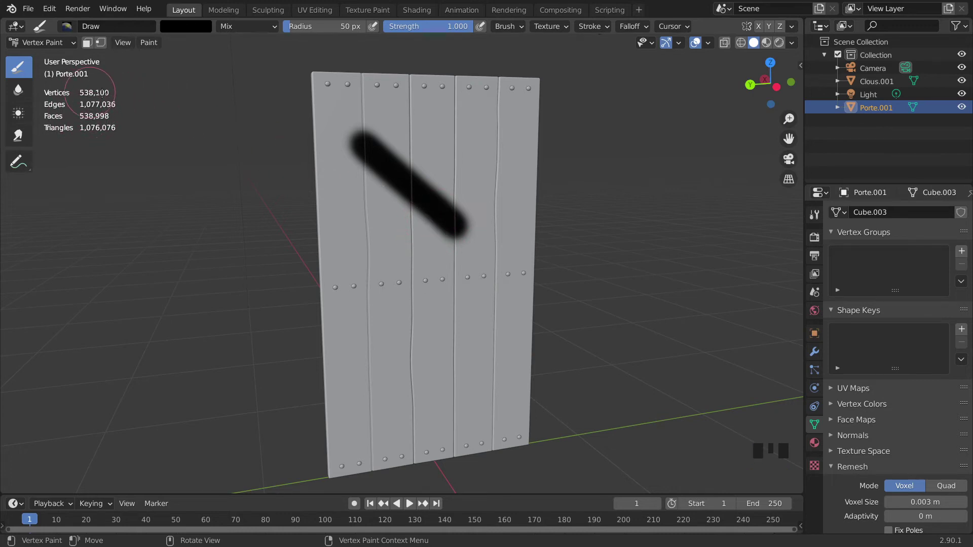
Reopen the brush colour swatch to pick a dark blue for the crossing stroke.
scroll("up", 3)
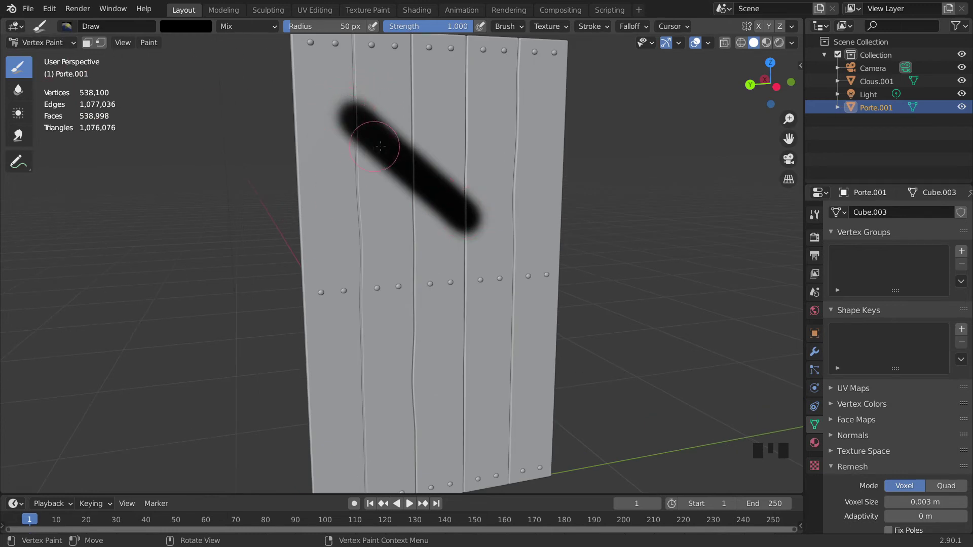
left_click(208, 31)
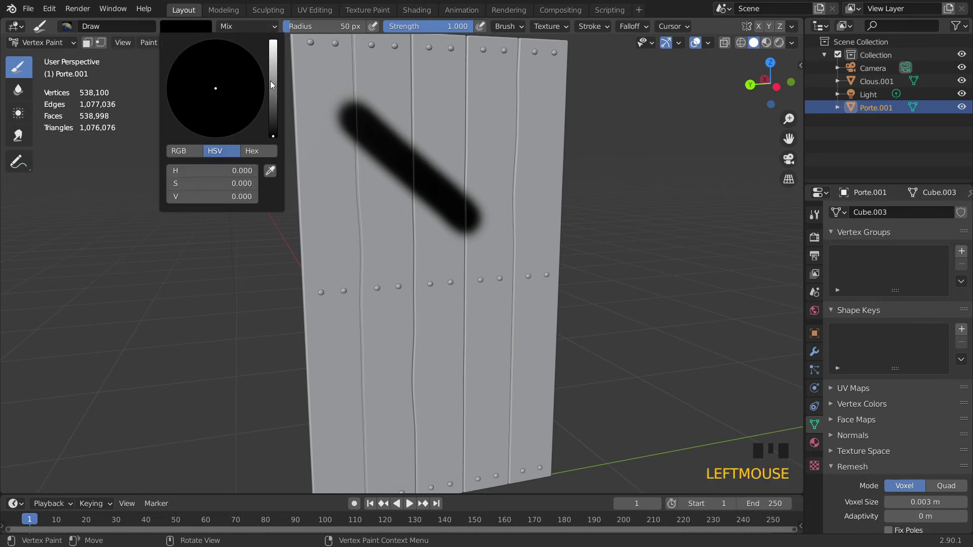
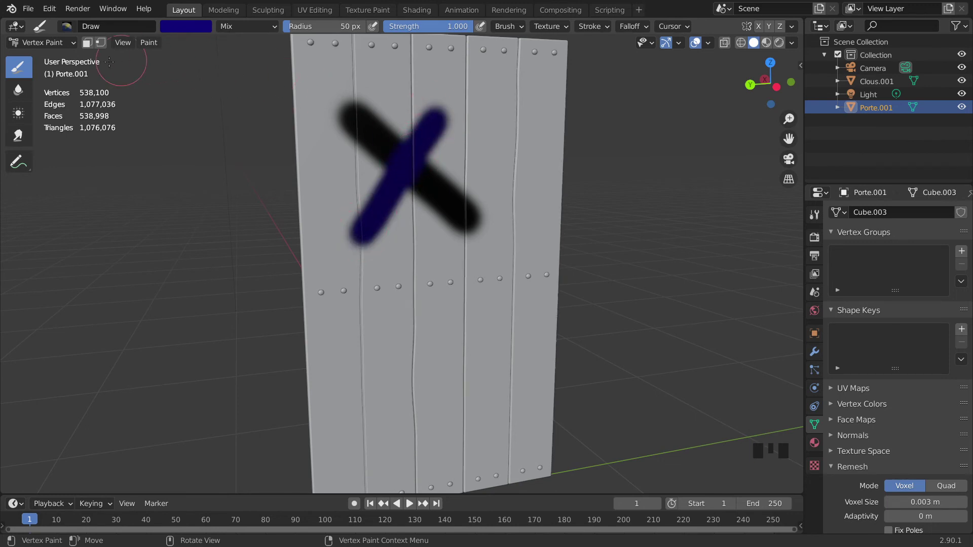
left_click_drag(65, 44, 450, 161)
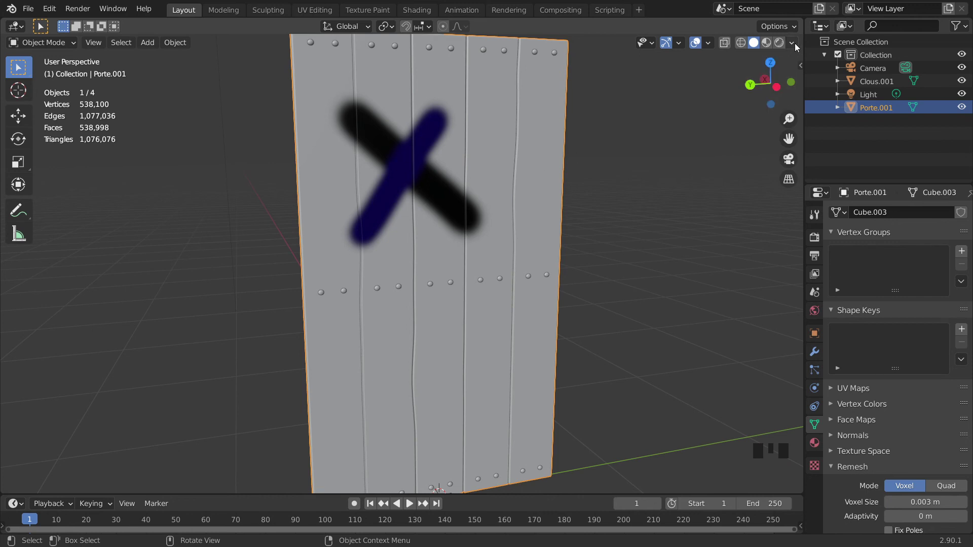
left_click(797, 47)
left_click_drag(797, 48, 746, 210)
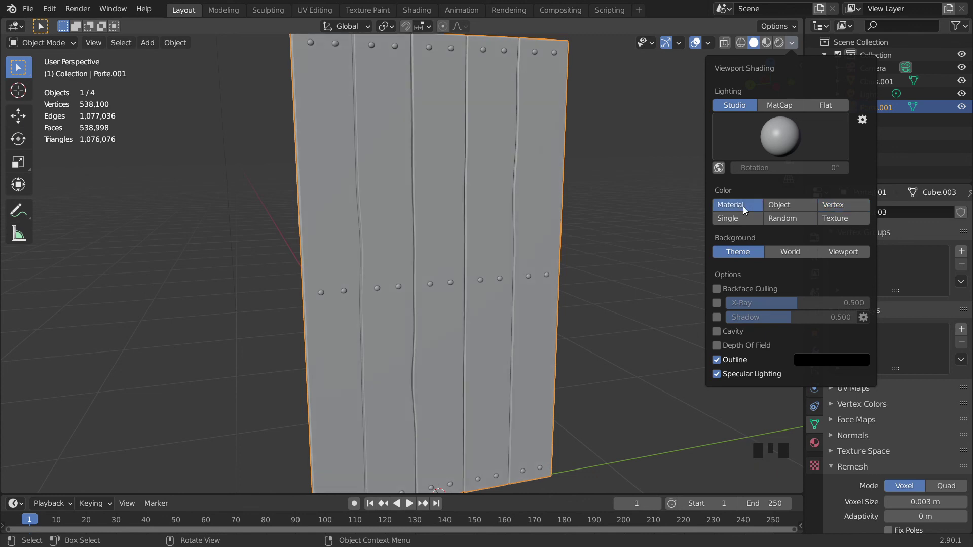